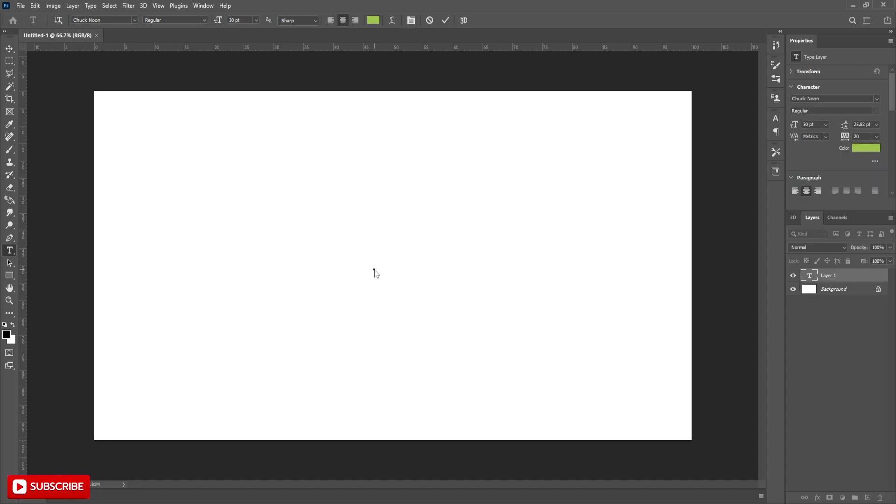
# Add the word 'tokyo' in green Chuck Noon type at the canvas centre.
pyautogui.write('tokyo')
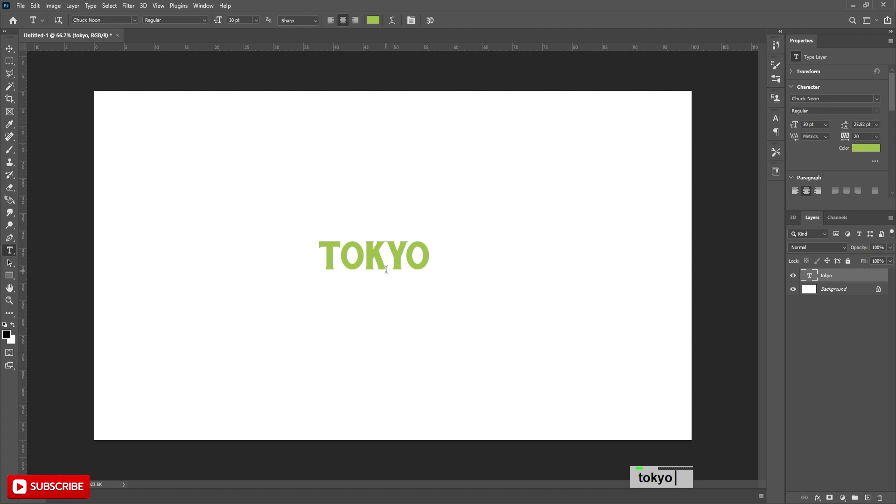
# Start a Free Transform on the TOKYO type layer to enlarge the word.
pyautogui.press('ctrl+t')
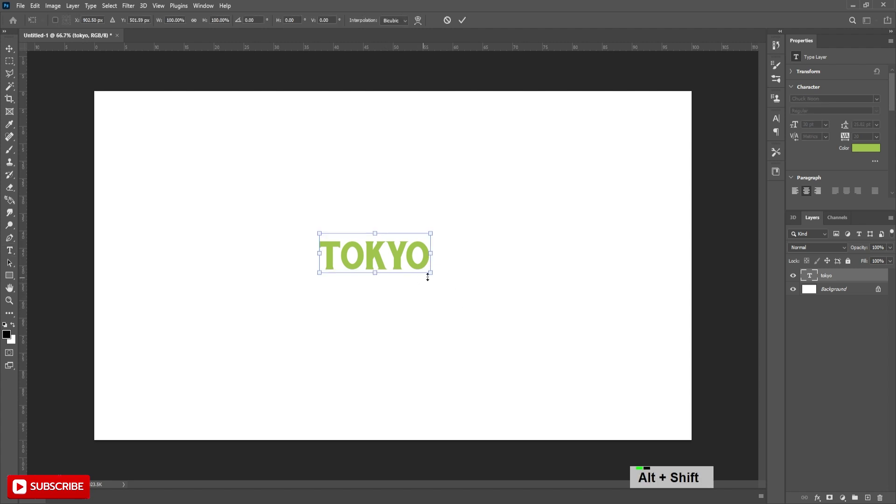
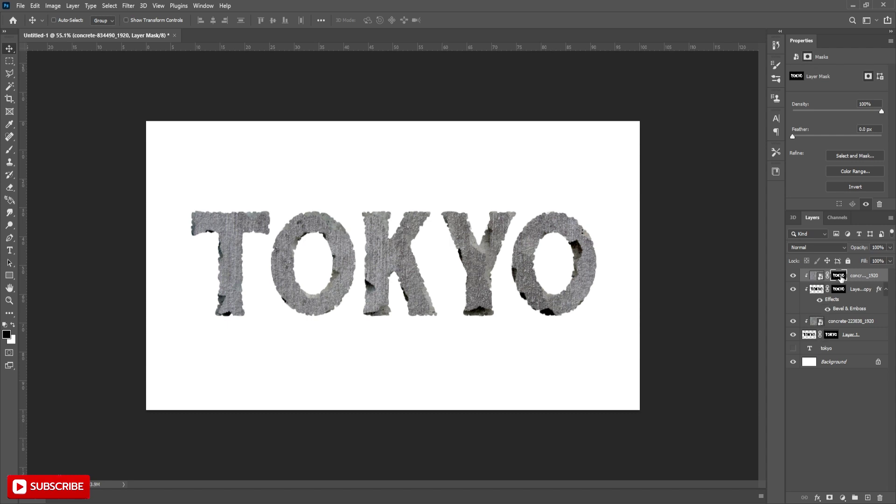
# Duplicate Layer 1 beneath the original and apply the copy's layer mask into its pixels.
pyautogui.press('ctrl+i')
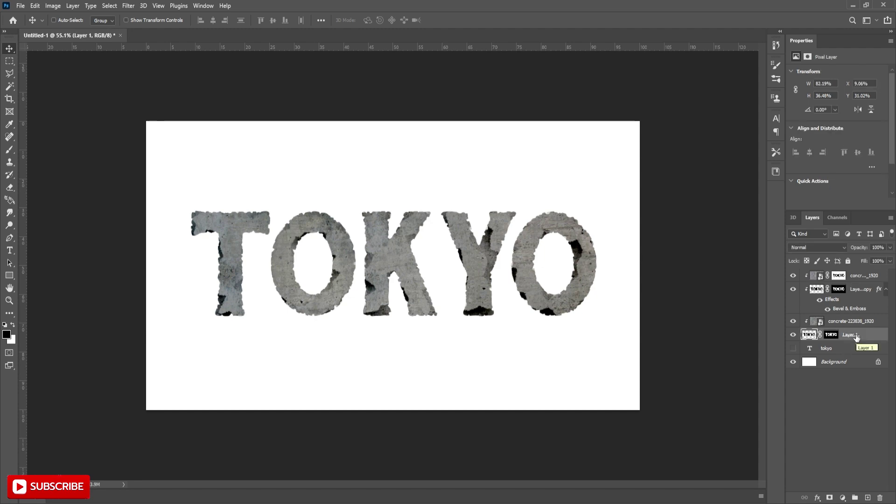
pyautogui.press('Delete')
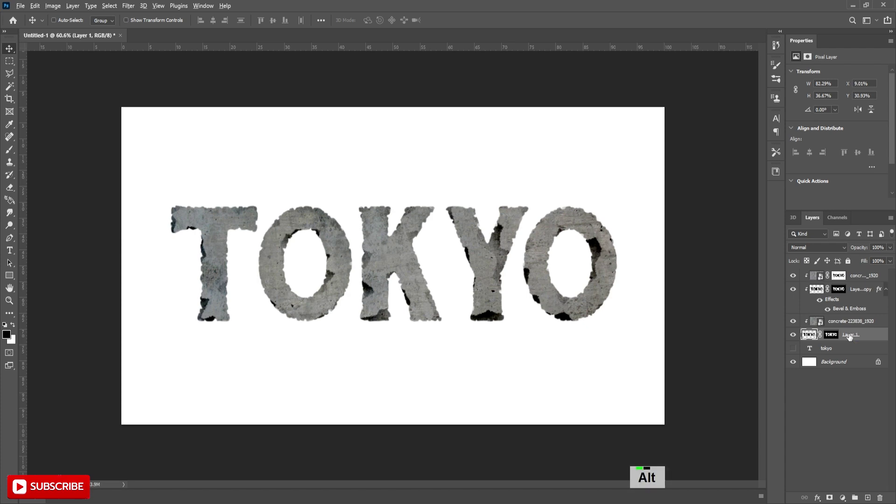
pyautogui.click(849, 337)
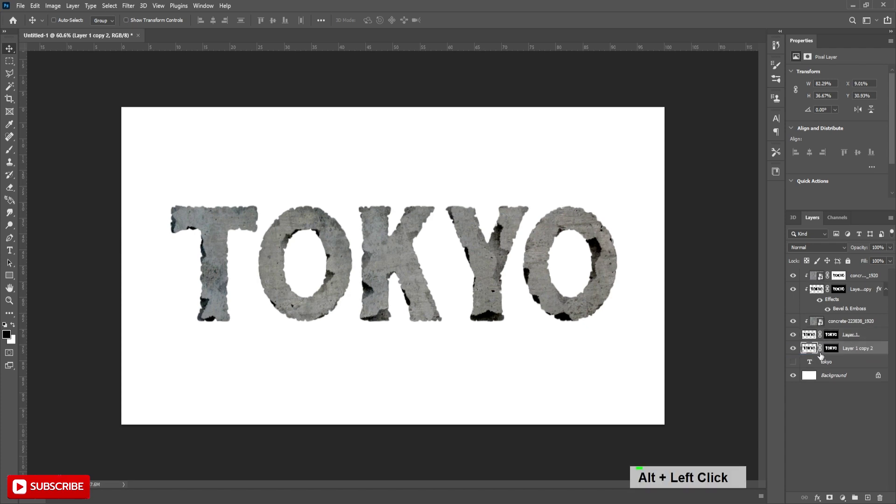
pyautogui.rightClick(831, 351)
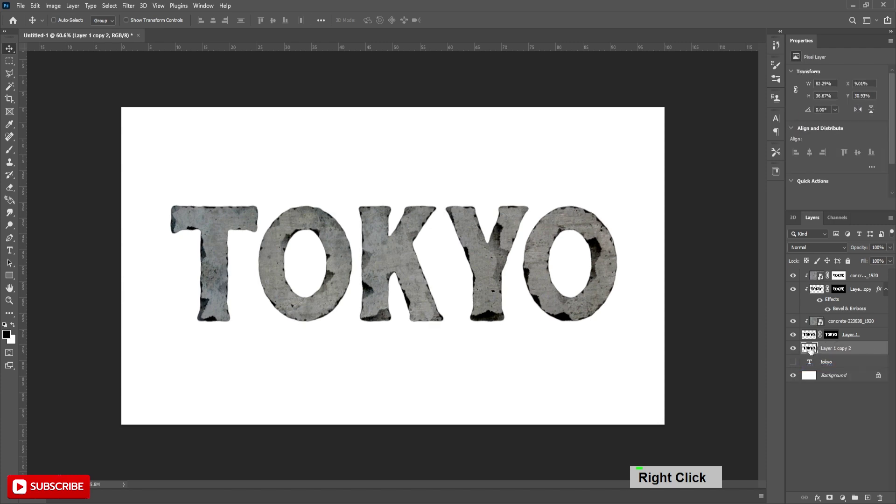
# Start transforming Layer 1 copy 2 to offset it down-left for the extrusion.
pyautogui.press('ctrl+t')
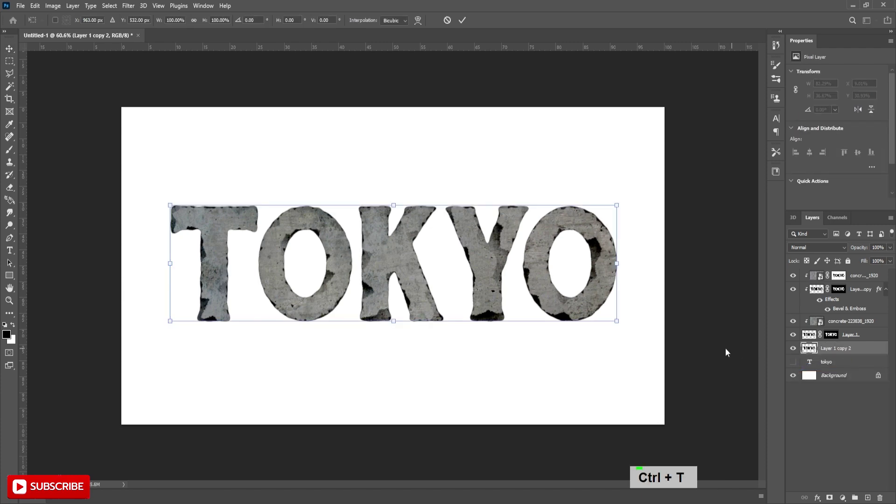
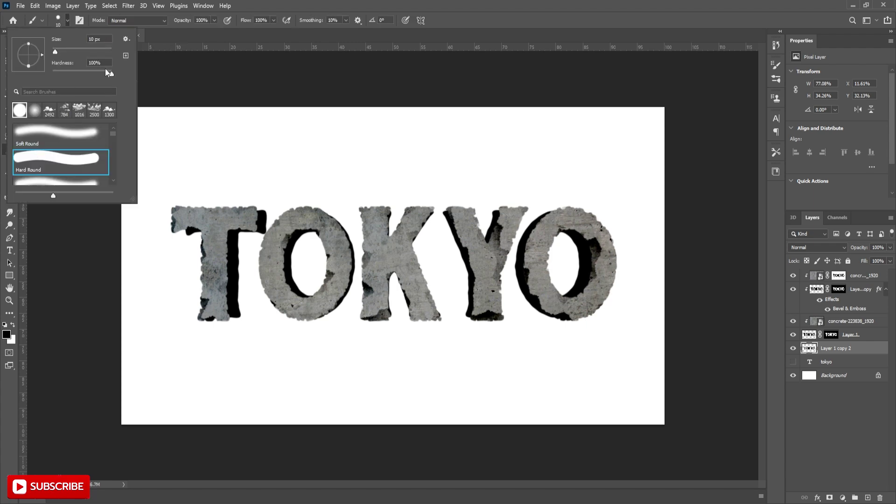
# Paint black over gaps in the shadow layer with a hard round brush while zoomed in.
pyautogui.scroll(3)
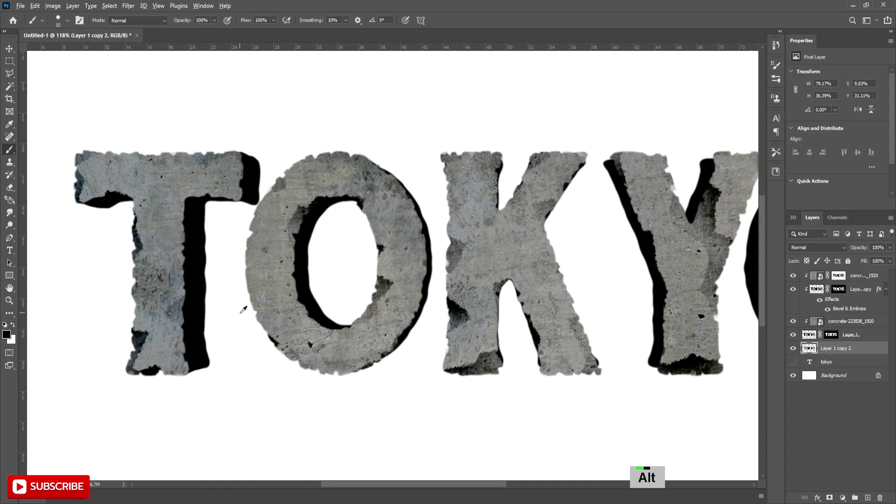
pyautogui.scroll(-3)
pyautogui.scroll(3)
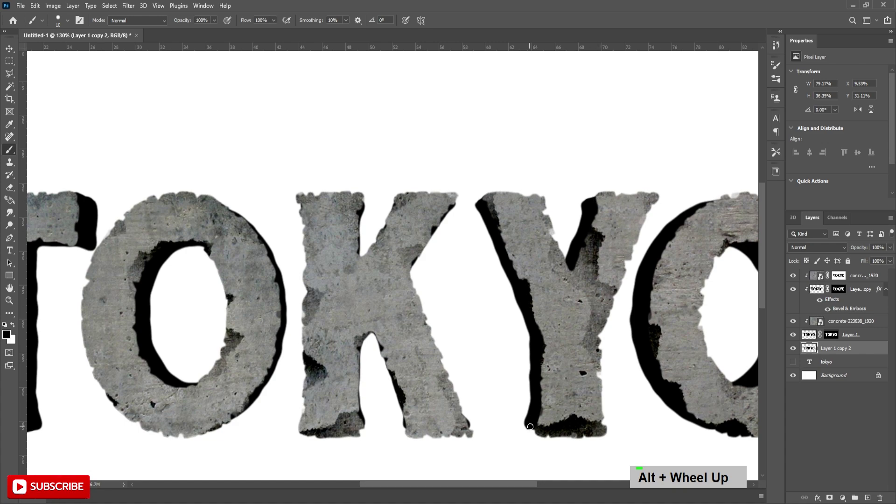
pyautogui.scroll(-3)
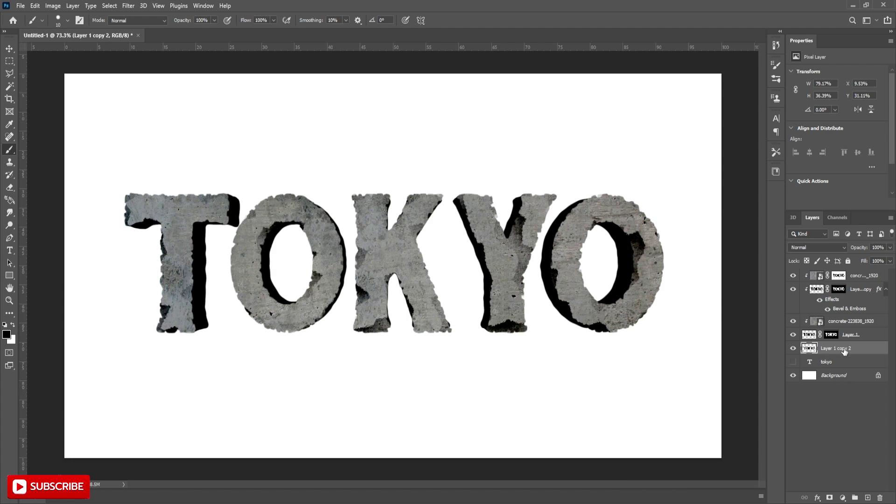
# Move the lettering copy lower and give it a Bevel & Emboss with Depth 300.
pyautogui.click(854, 324)
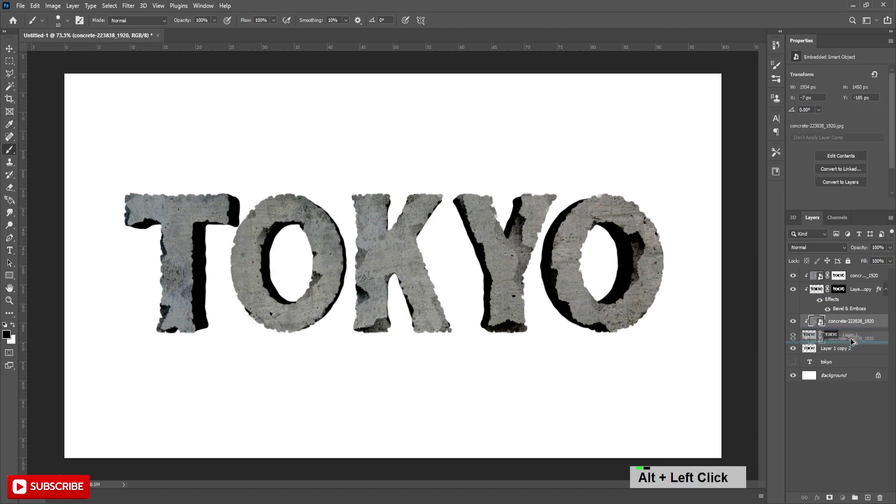
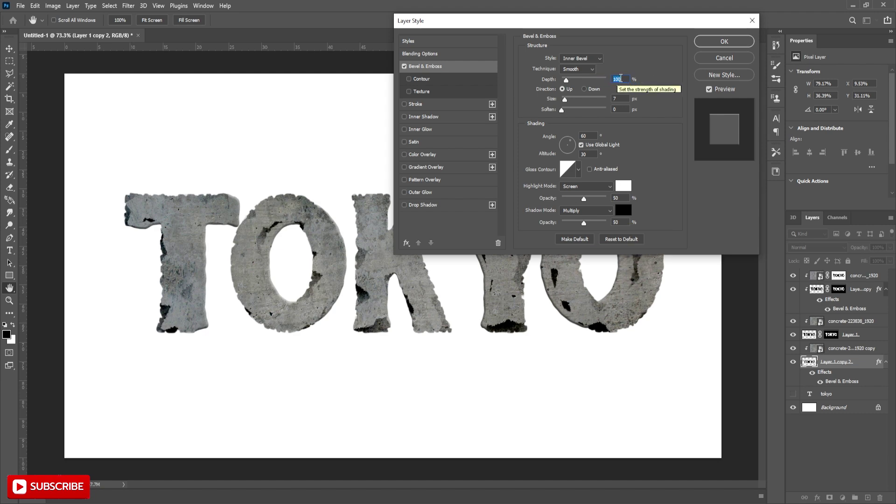
pyautogui.write('300')
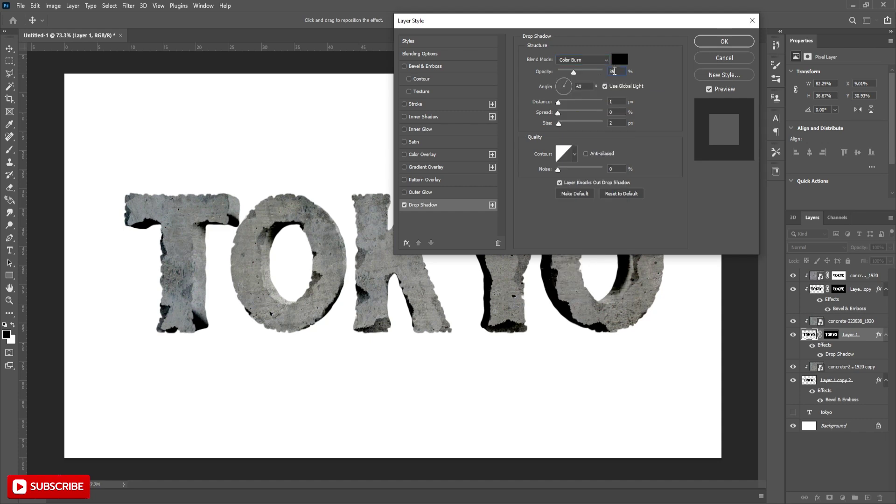
# Give Layer 1 a Color Burn drop shadow with Opacity 30, Distance 100 and Size 100.
pyautogui.write('30')
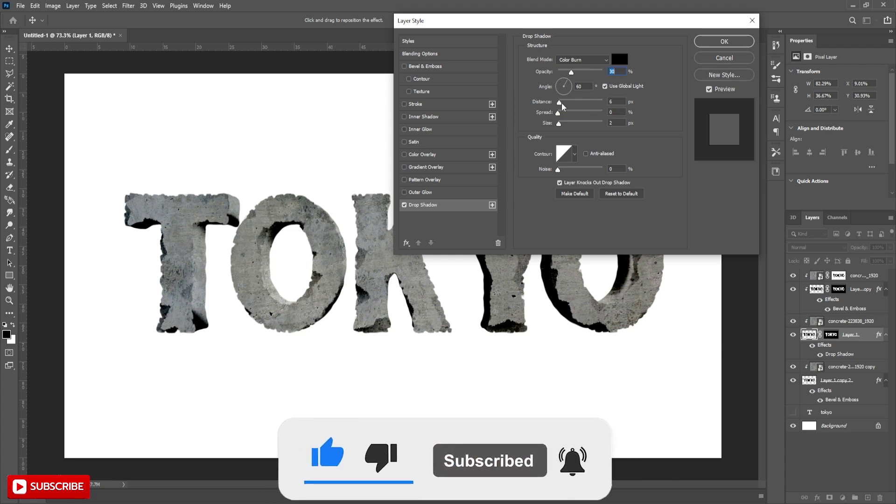
pyautogui.write('100')
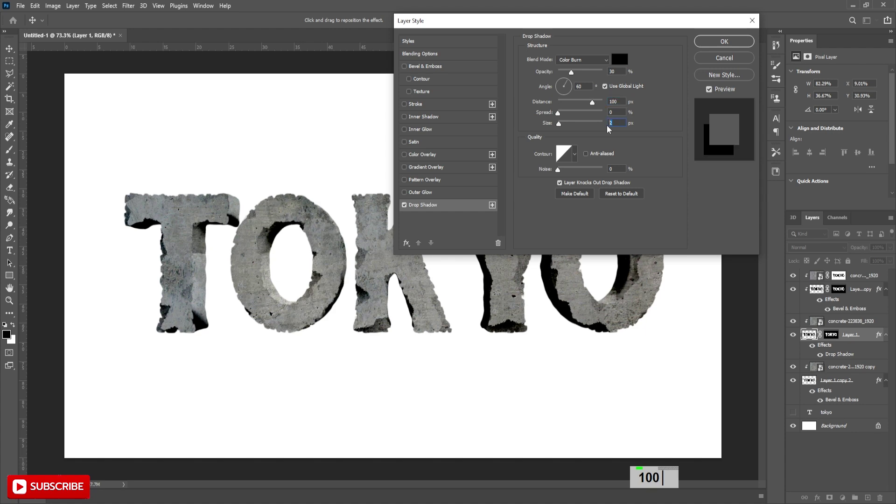
pyautogui.write('100')
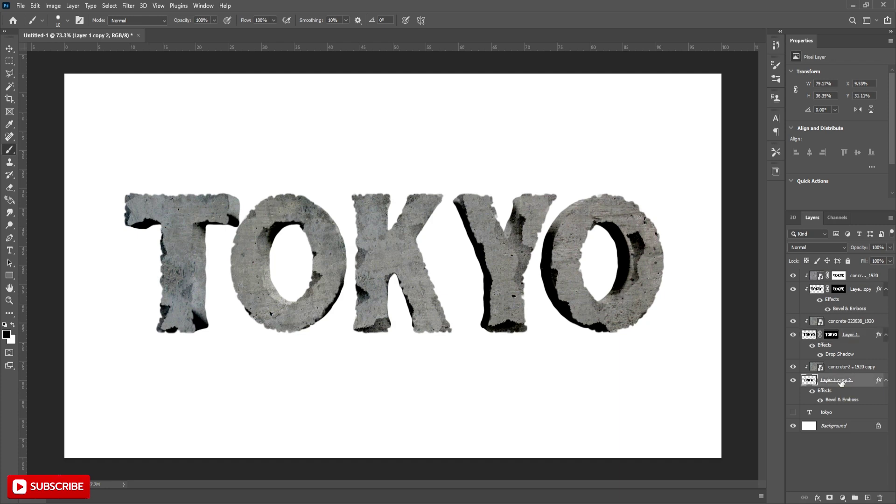
# Rename the bevelled Layer 1 copy 2 to '3d'.
pyautogui.doubleClick(837, 385)
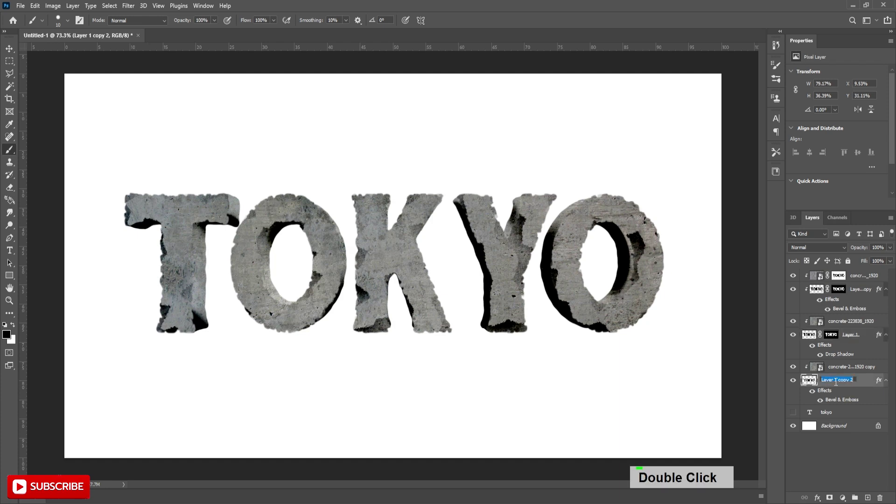
pyautogui.write('3d')
pyautogui.press('Return')
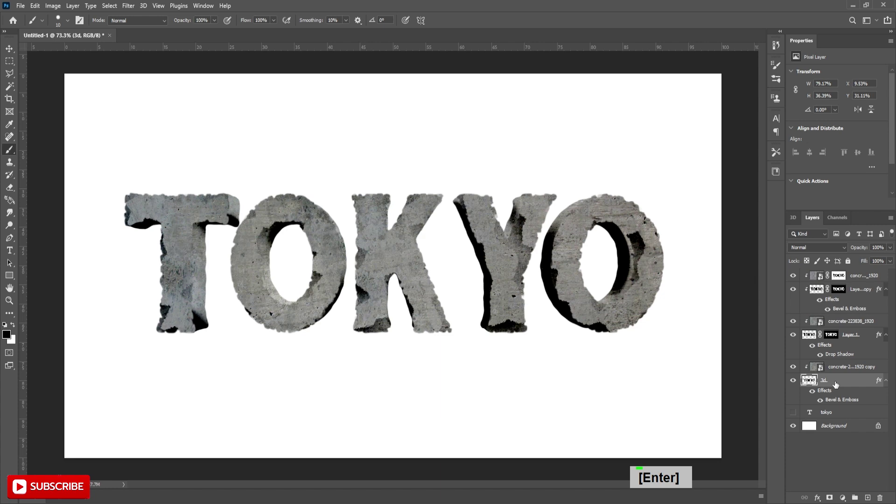
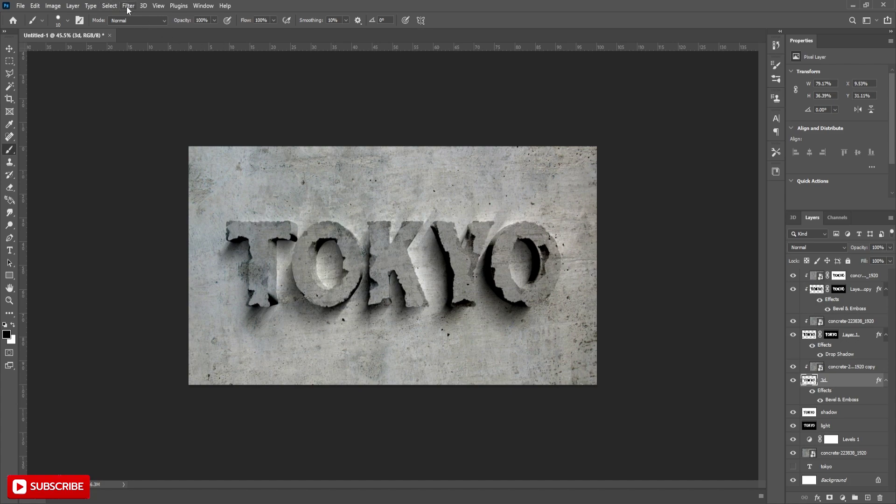
# Add a Levels 2 adjustment above all TOKYO layers, zooming to check the artwork.
pyautogui.scroll(3)
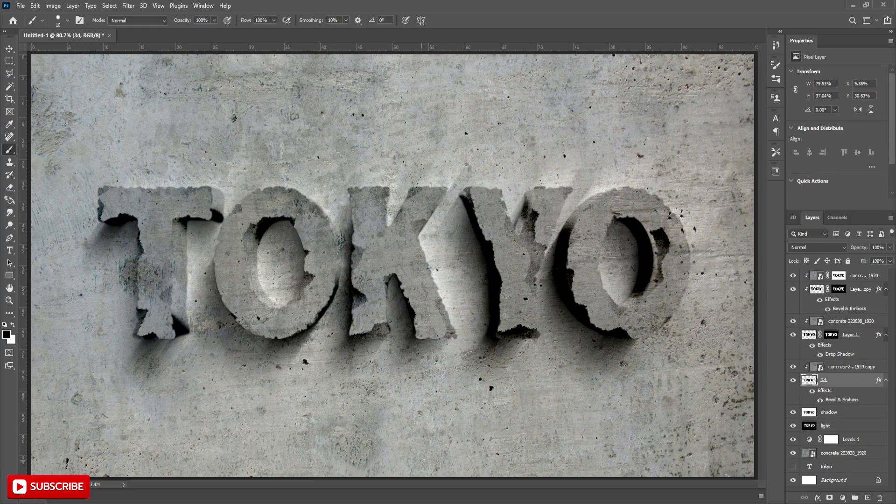
pyautogui.scroll(-3)
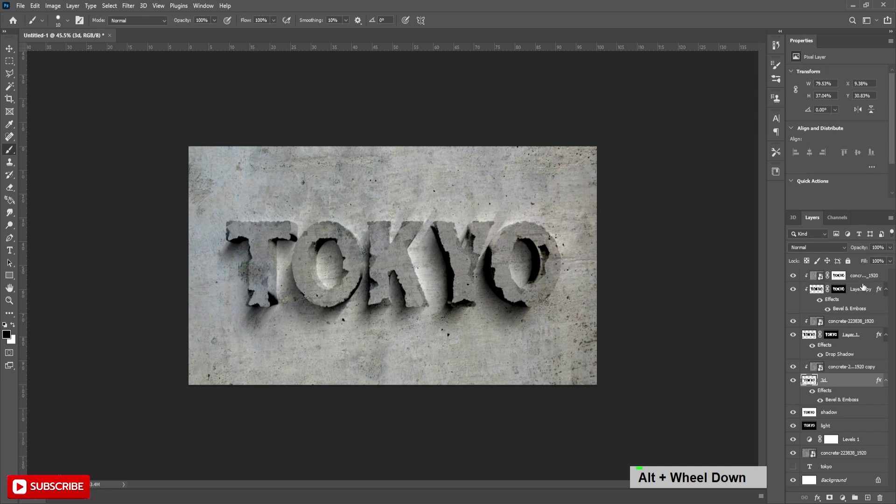
pyautogui.scroll(3)
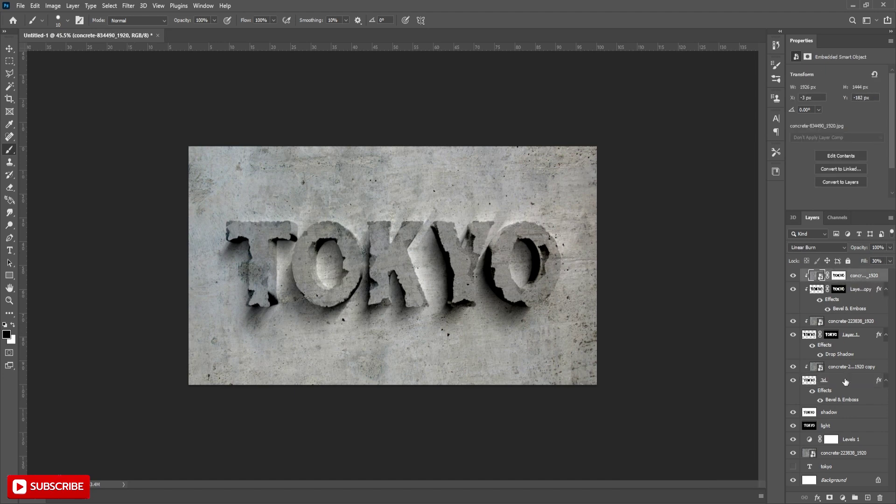